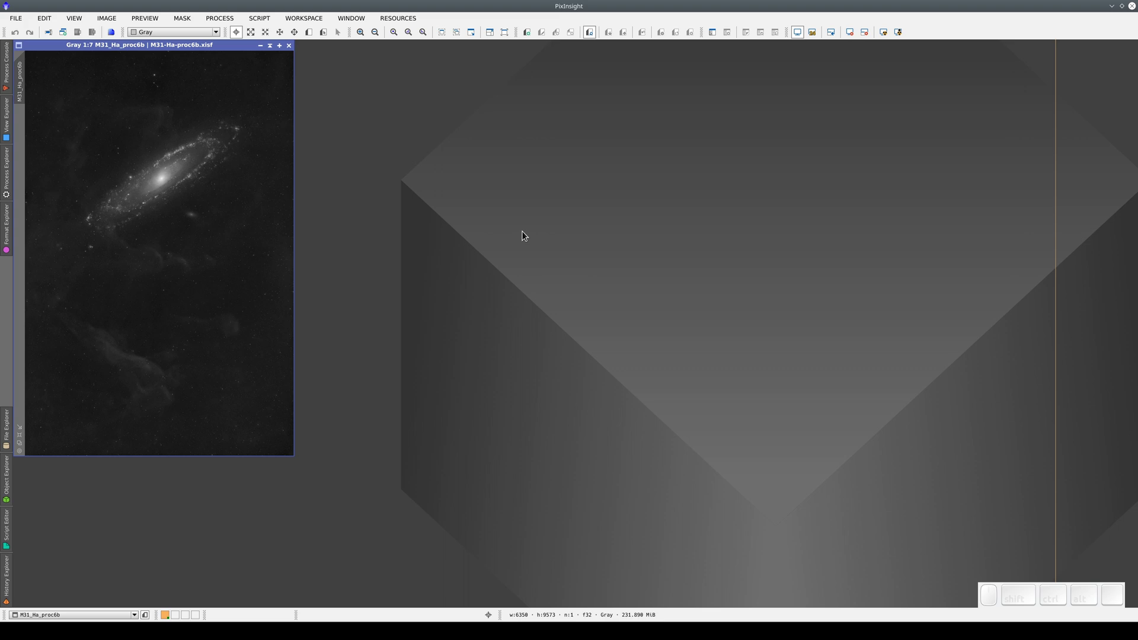
Move the M31_Ha_proc6b window to the workspace centre, shade it to its title bar and unshade it.
left_click_drag(217, 51, 614, 169)
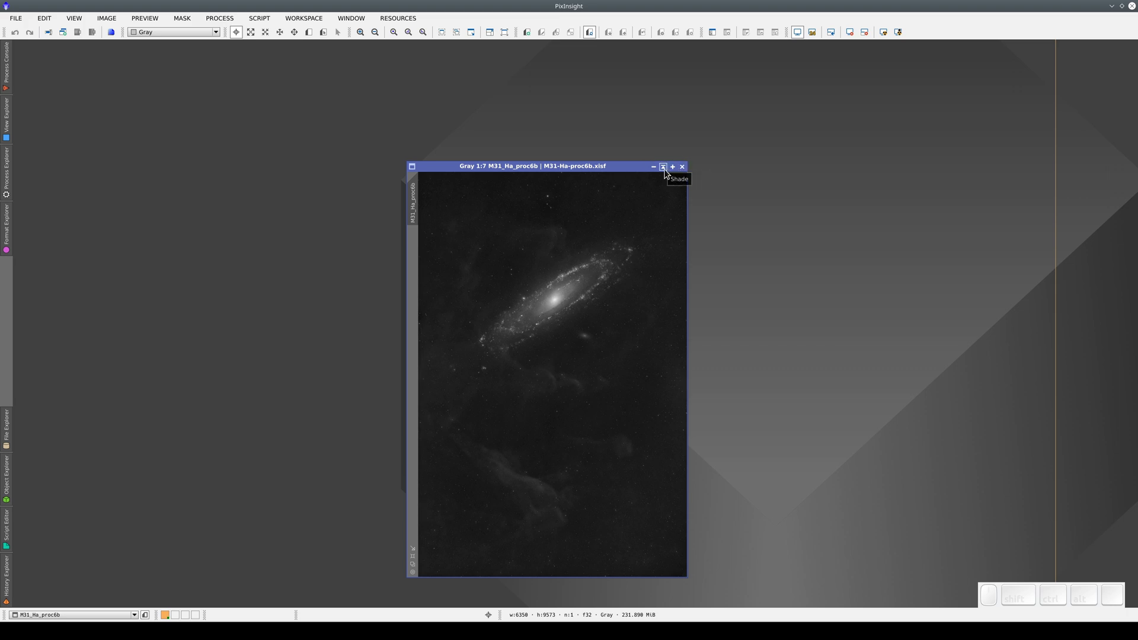
left_click(666, 174)
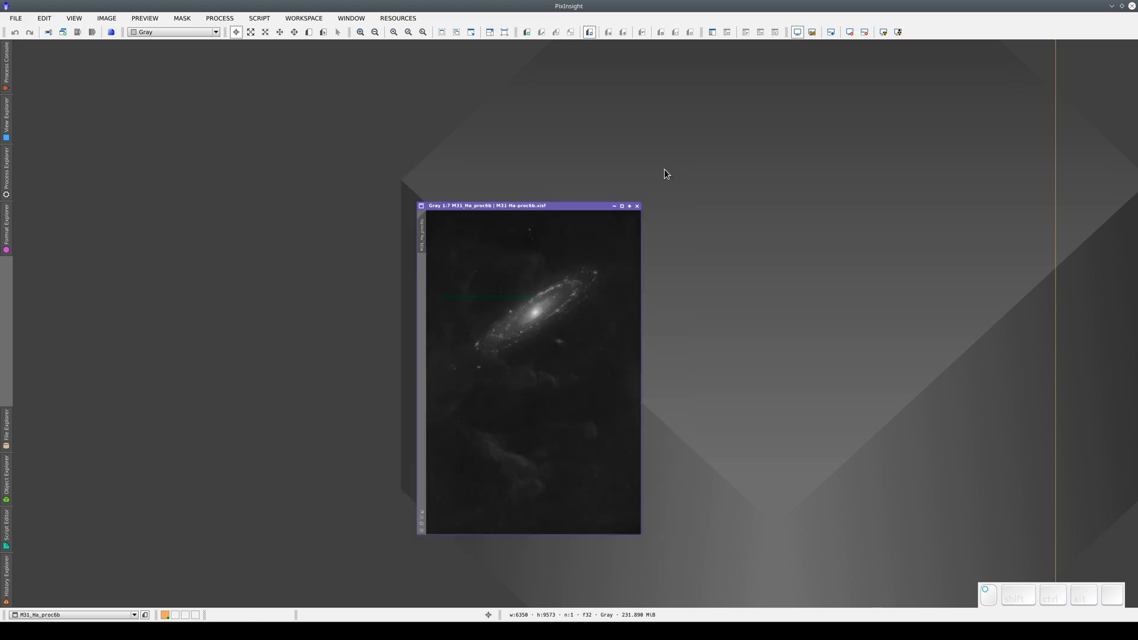
left_click_drag(563, 370, 628, 254)
left_click(674, 253)
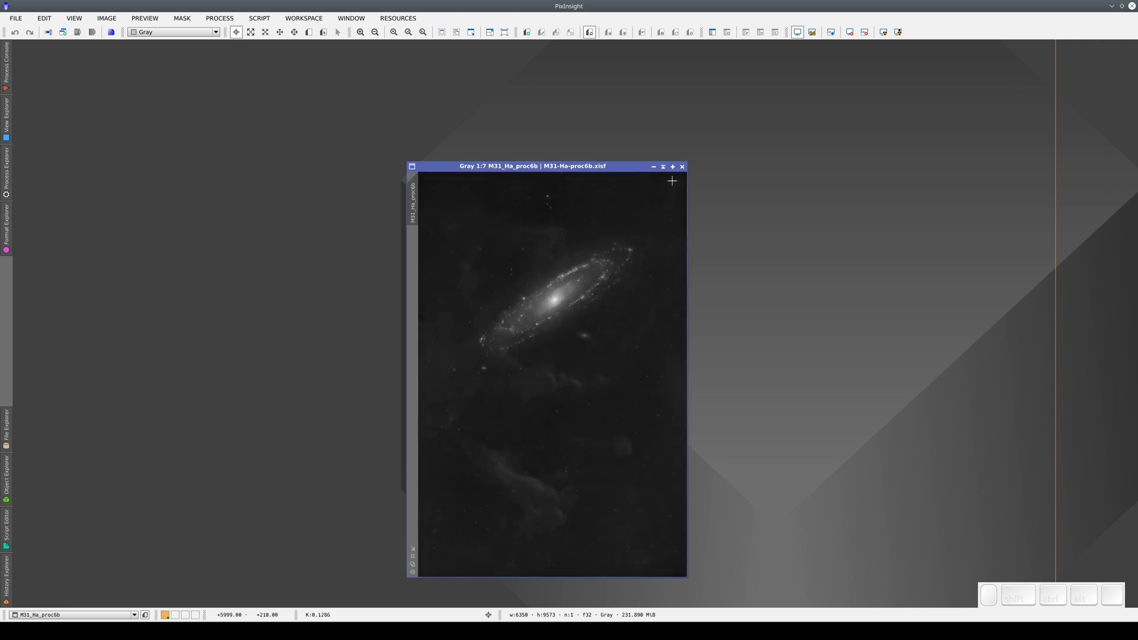
Maximize the image window and zoom in to 3:1 on the galaxy core.
left_click(676, 170)
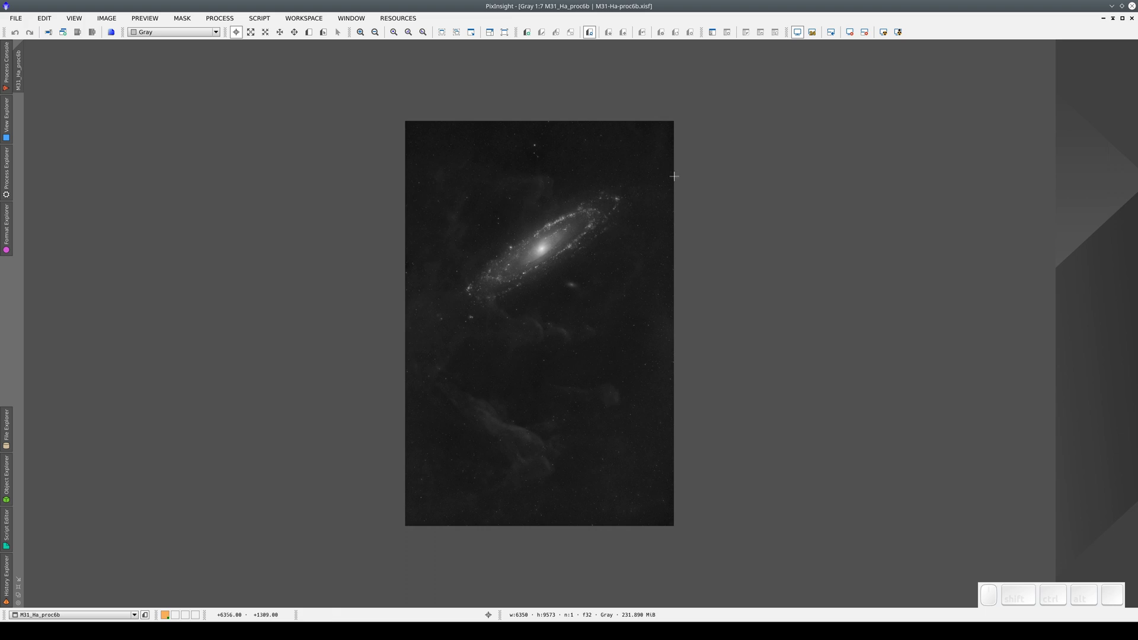
scroll("down", 3)
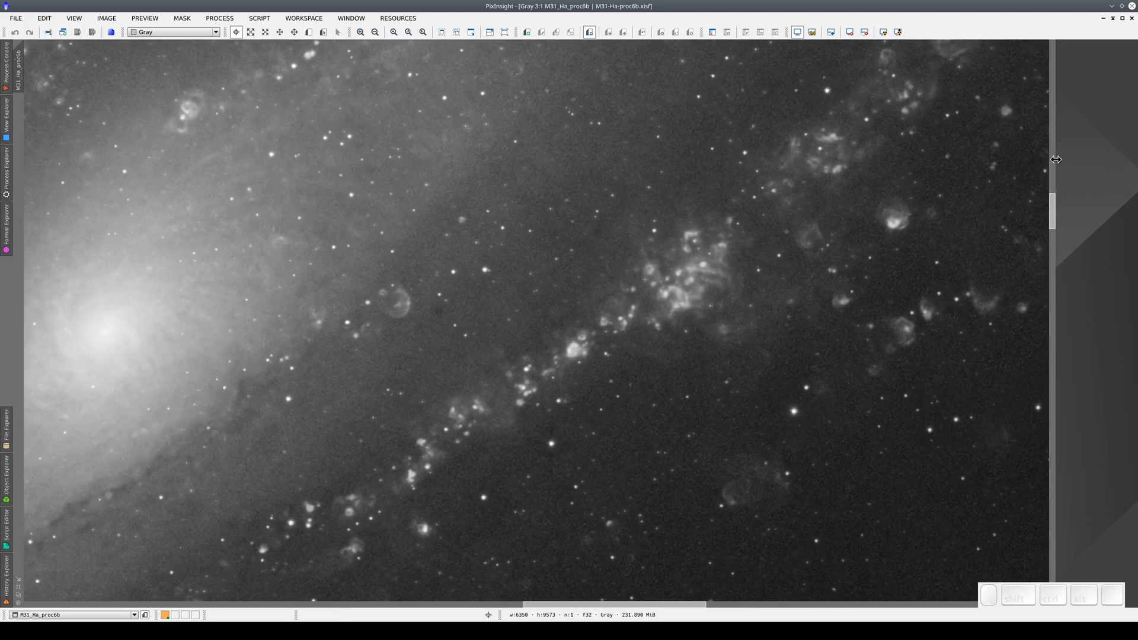
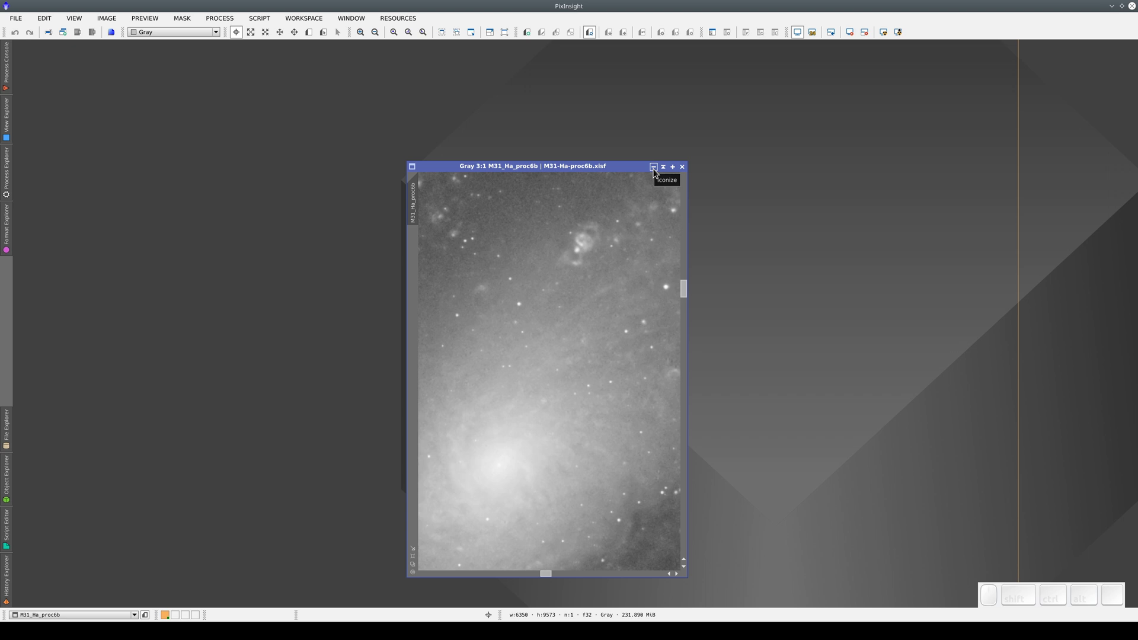
left_click(655, 174)
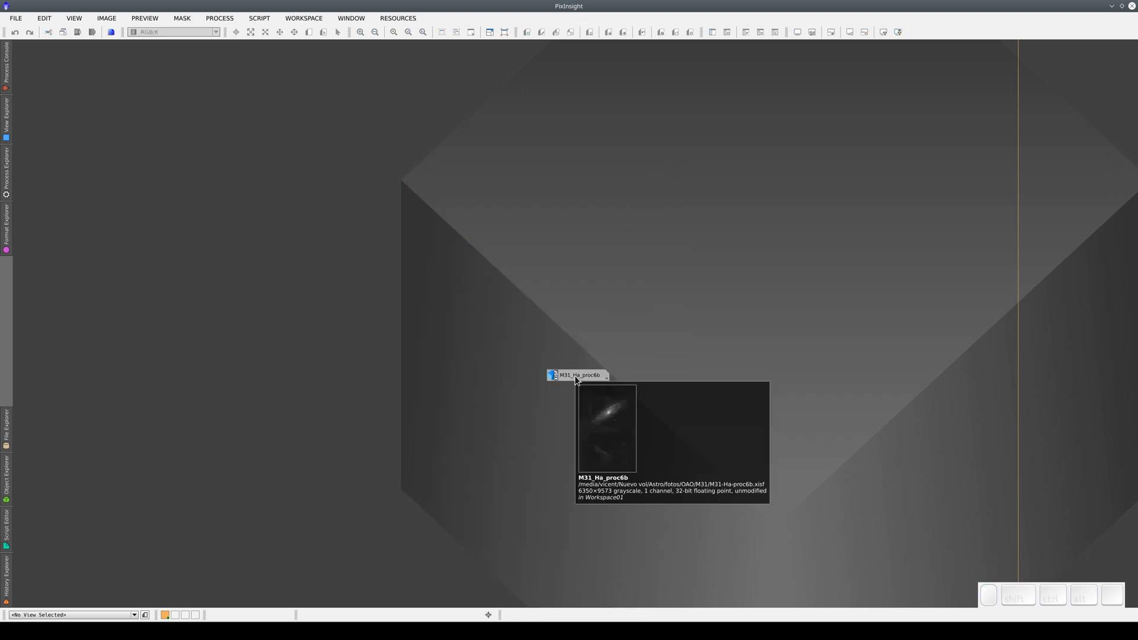
left_click_drag(577, 381, 1082, 73)
left_click_drag(1056, 82, 1089, 240)
left_click_drag(943, 108, 108, 555)
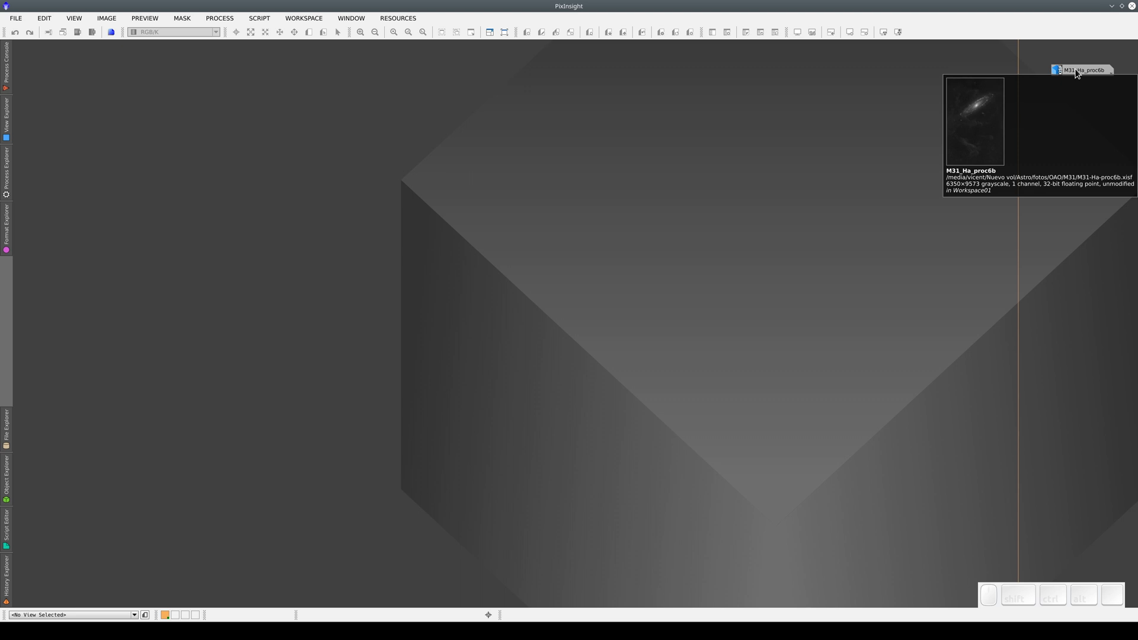
Restore the image window and shrink it to fit the whole image with Fit View.
left_click(1077, 74)
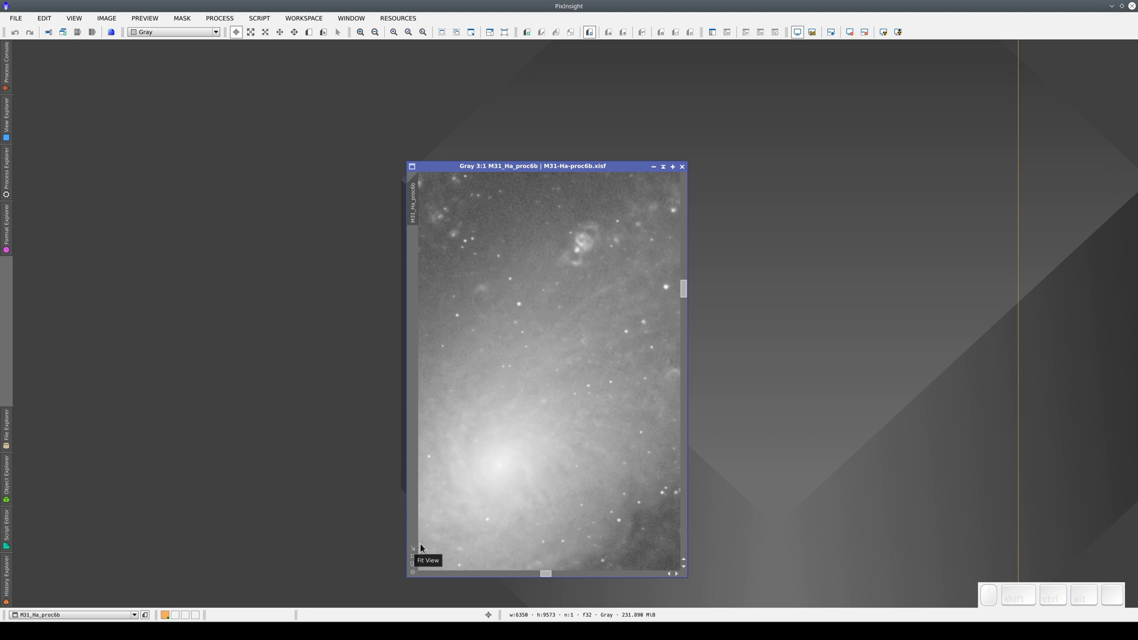
scroll("up", 3)
scroll("down", 3)
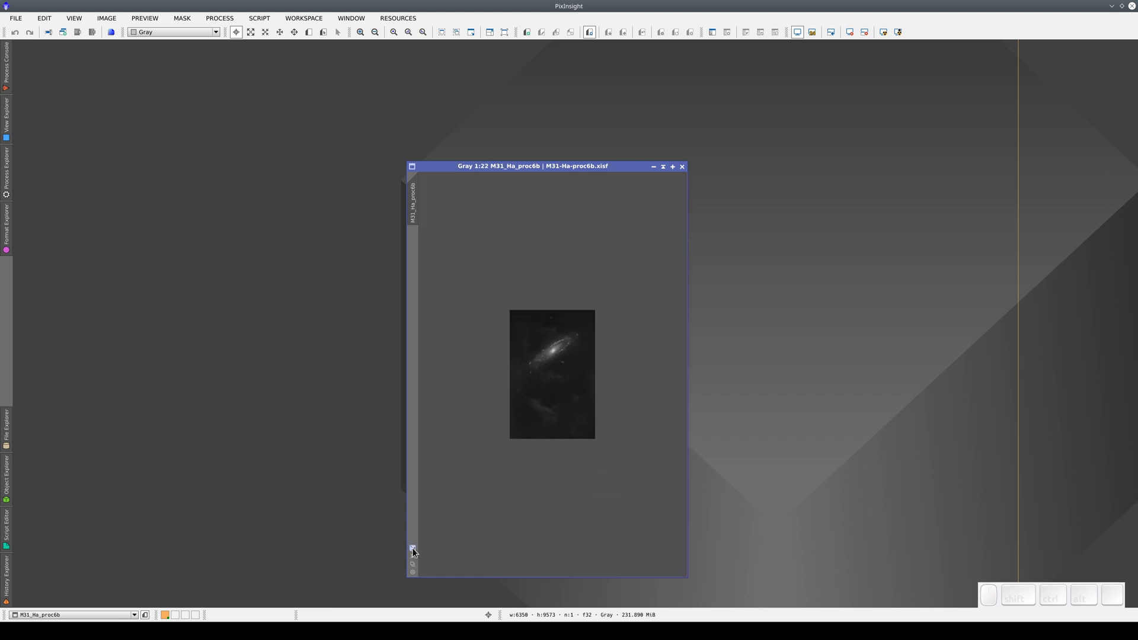
left_click(414, 553)
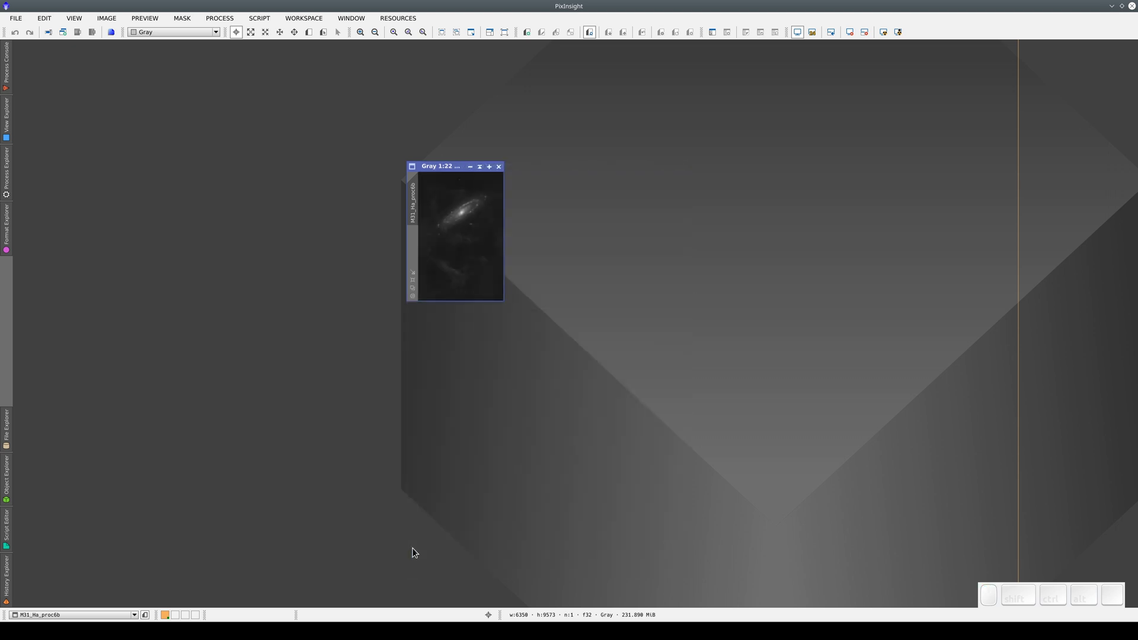
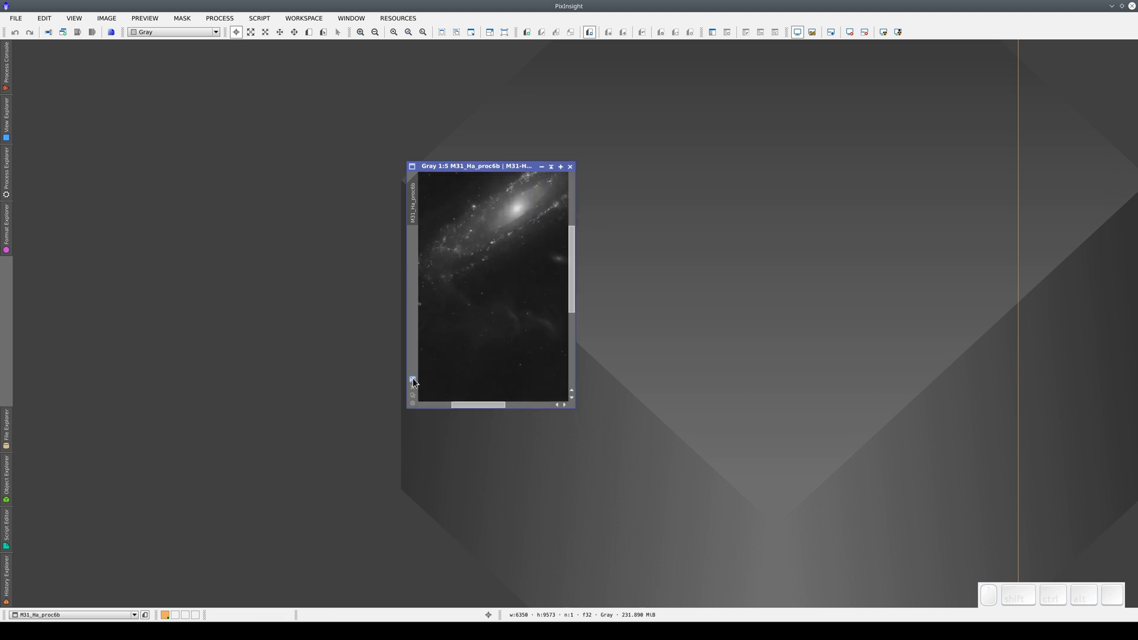
Zoom To Fit, Zoom To Optimal Fit, then Zoom 1:1 with the window sized to the image.
left_click(415, 380)
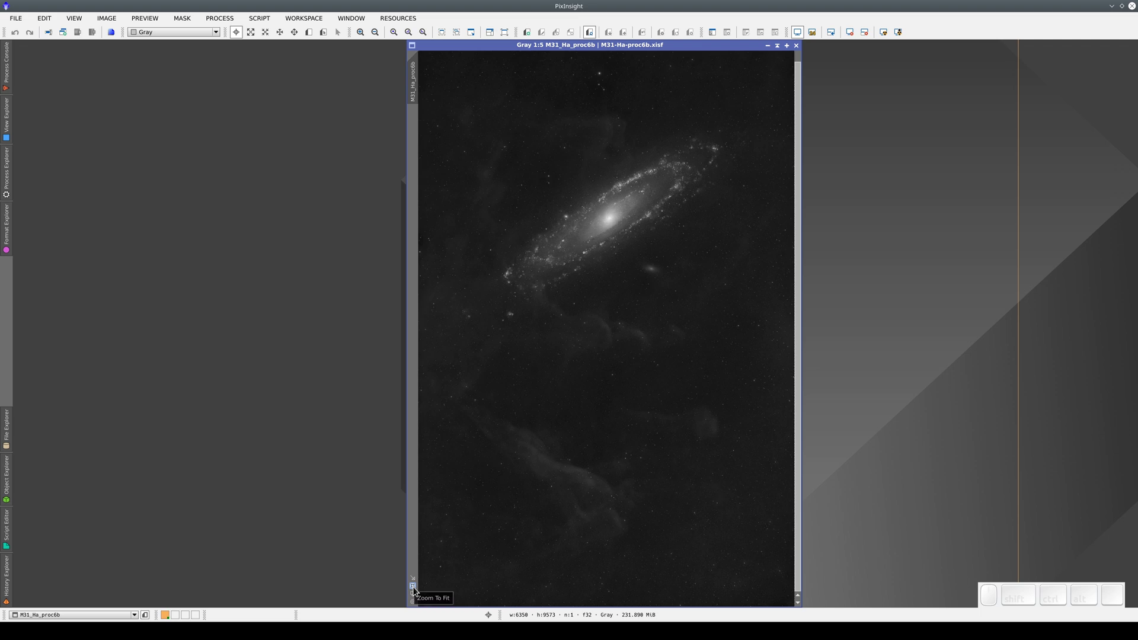
left_click(413, 591)
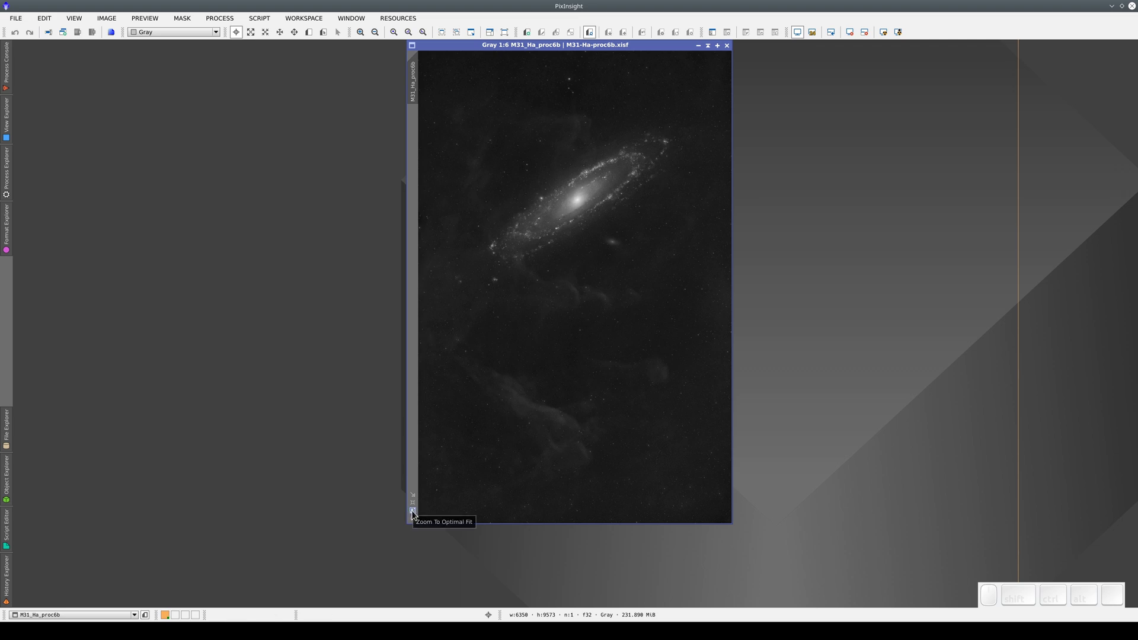
left_click(414, 516)
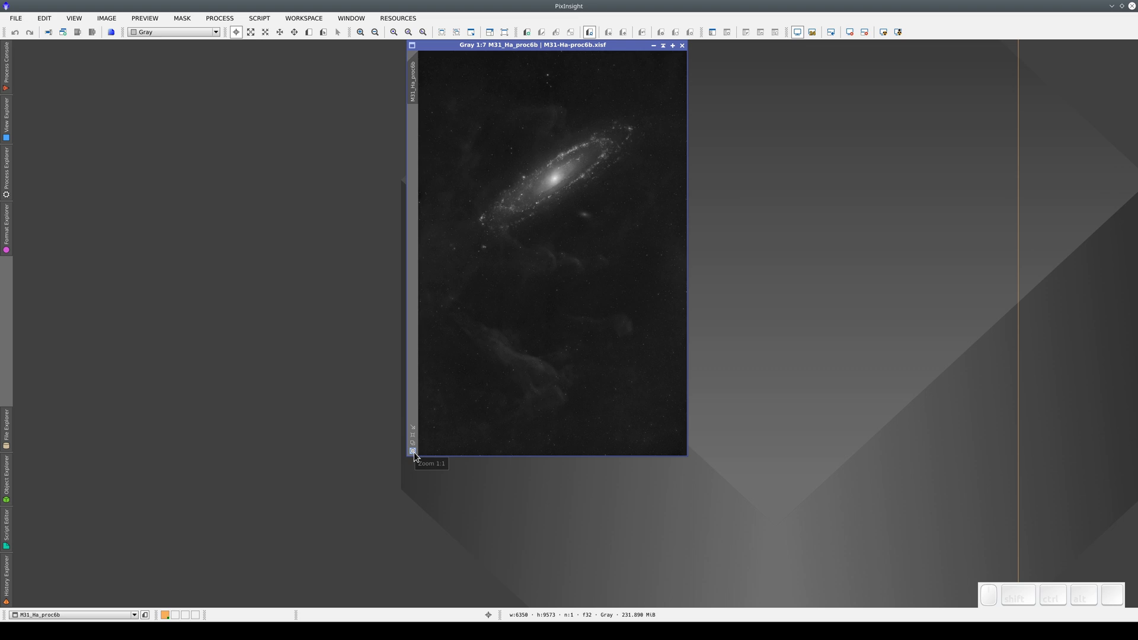
Rename the image identifier via Set Image Identifier, first to M31 and then to Image1.
left_click(418, 454)
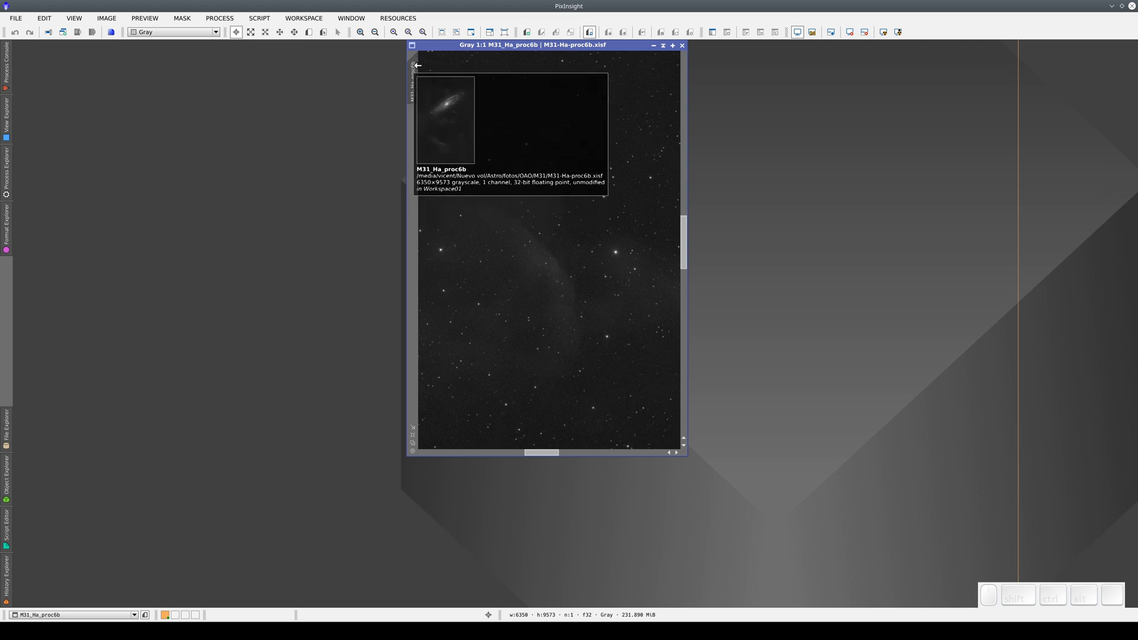
scroll("up", 3)
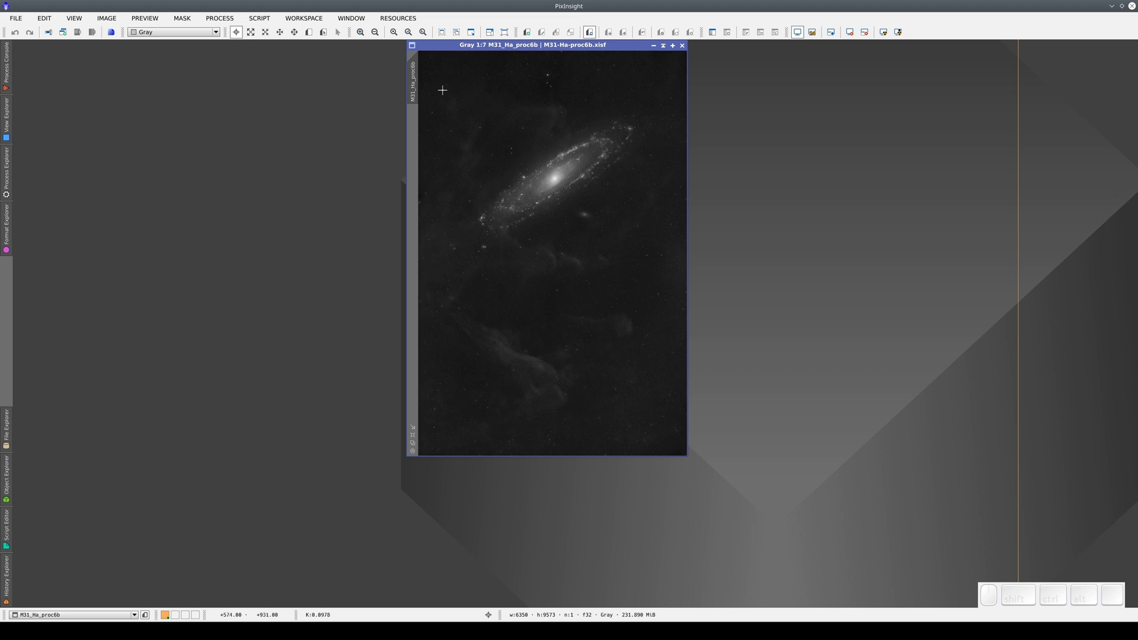
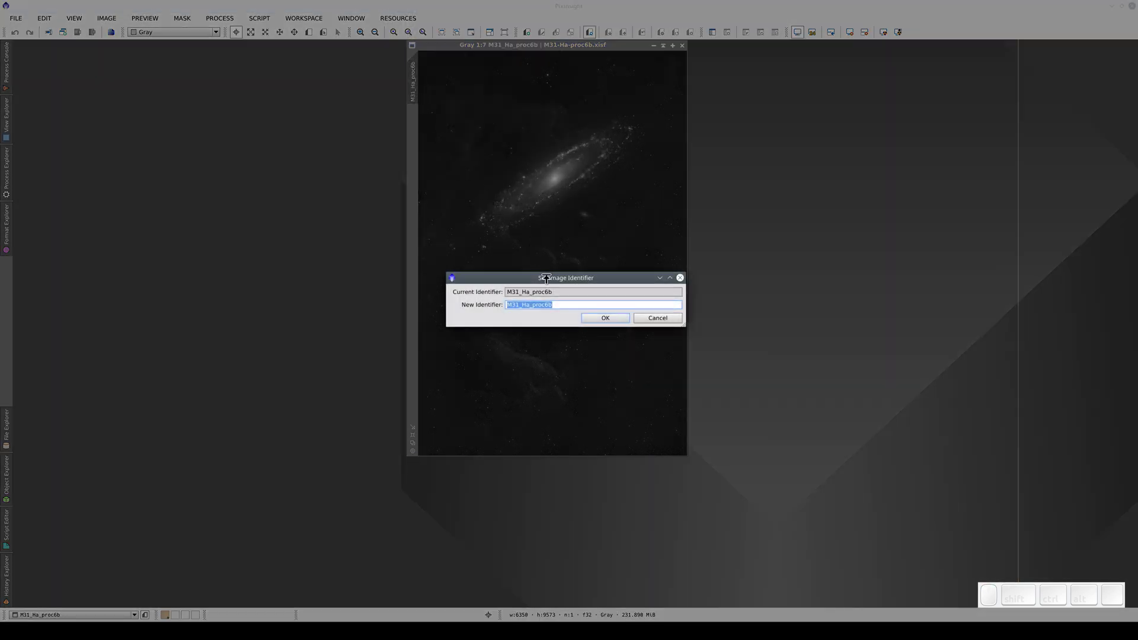
key("shift+m")
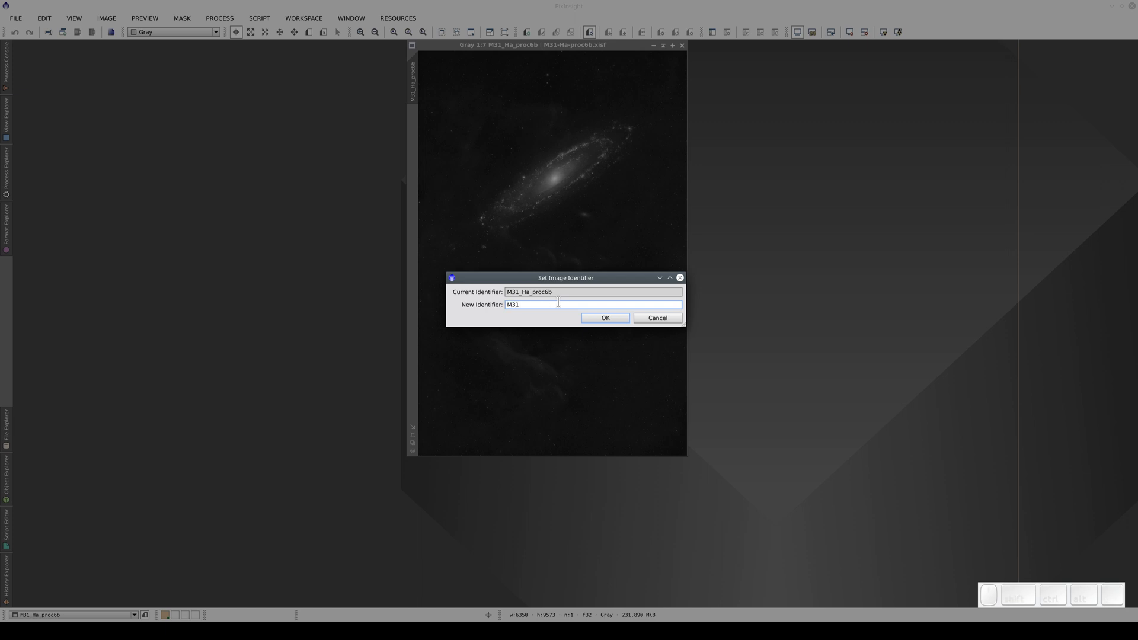
key("Return")
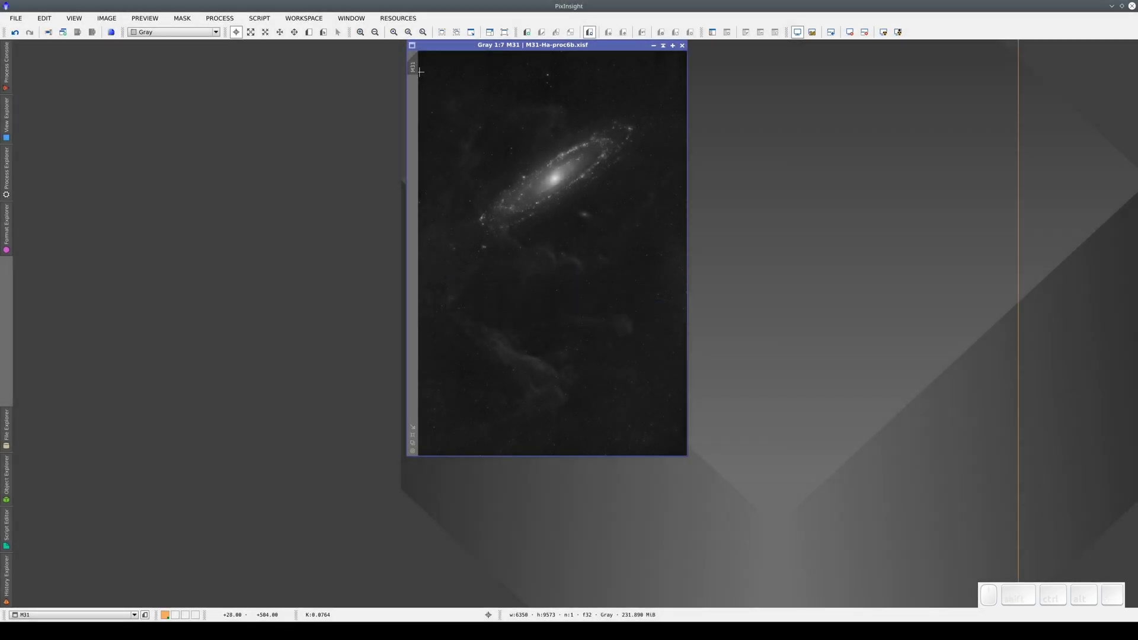
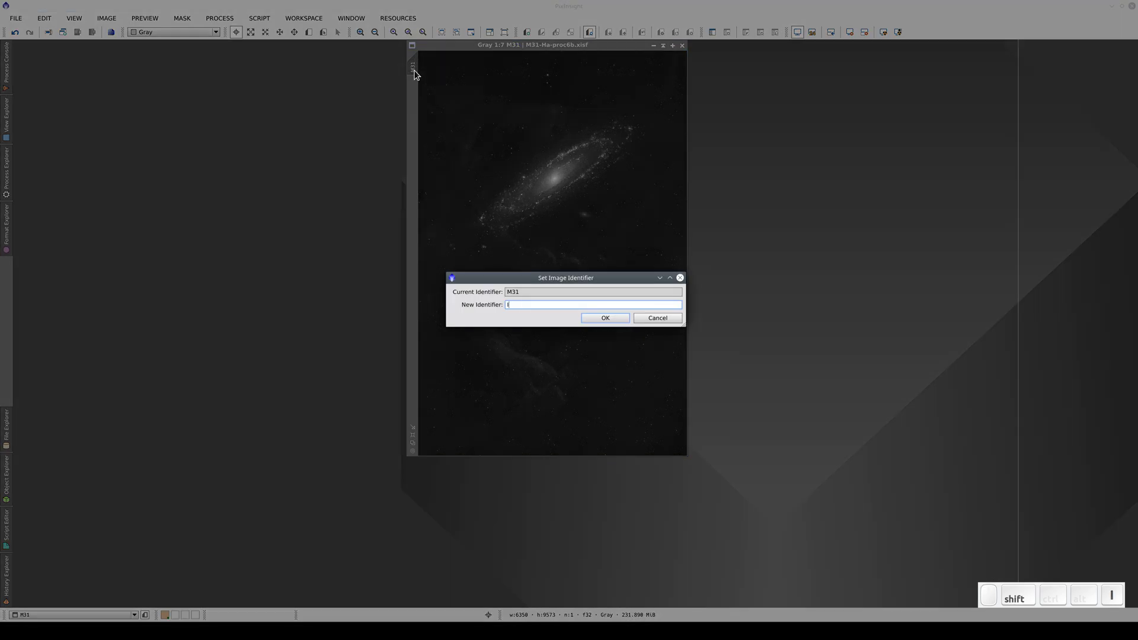
key("1")
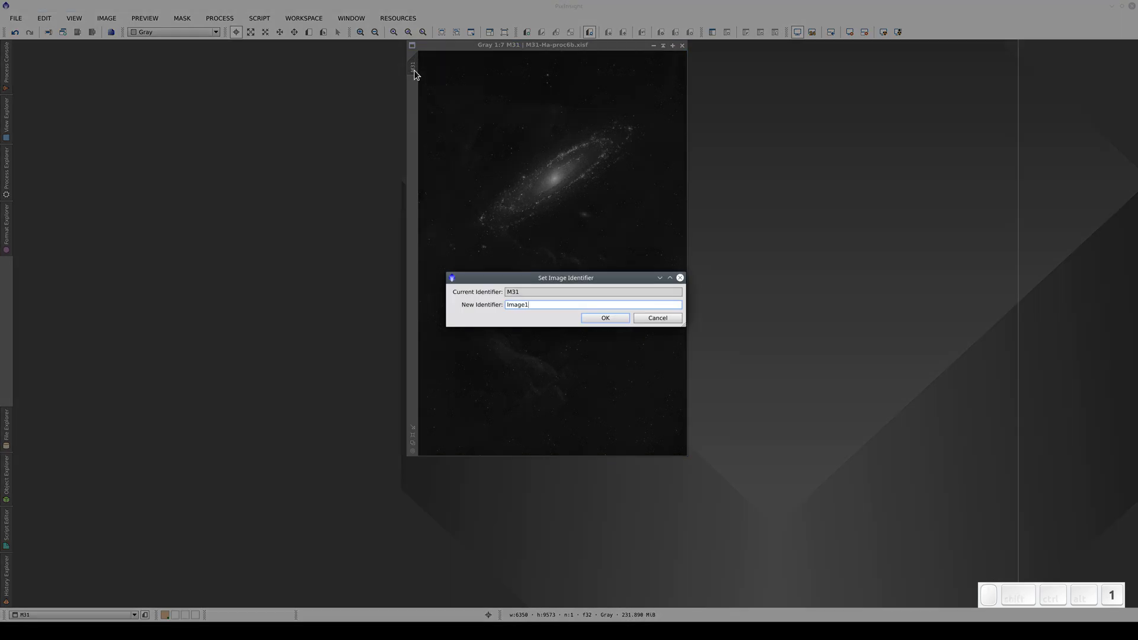
key("Return")
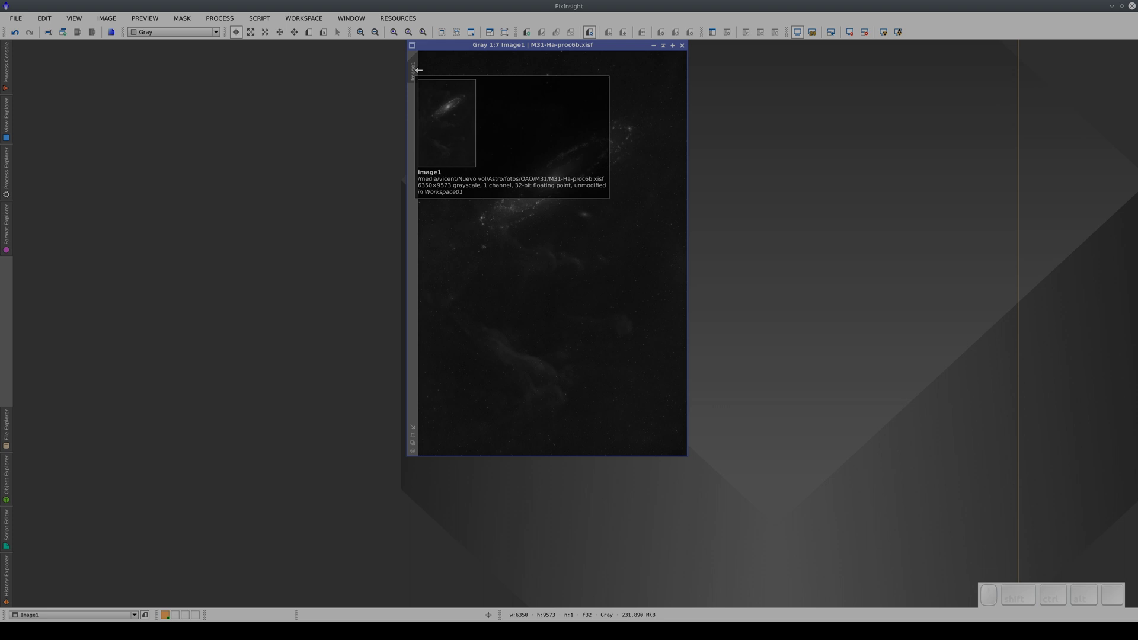
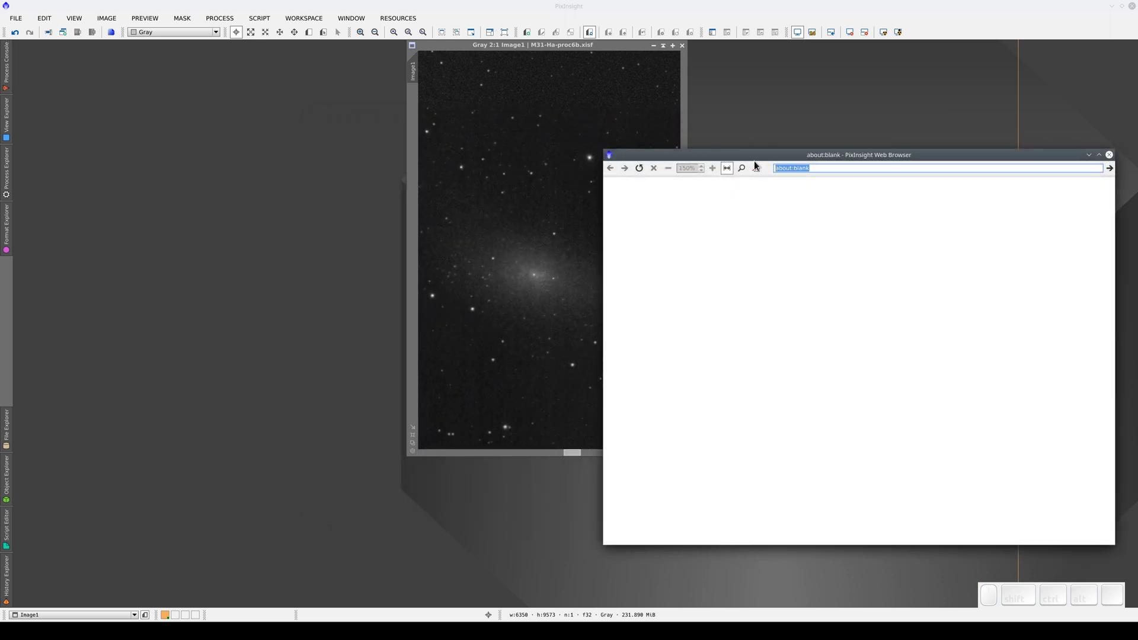
Load the SIMBAD home page in the PixInsight web browser.
key("BackSpace")
key("Return")
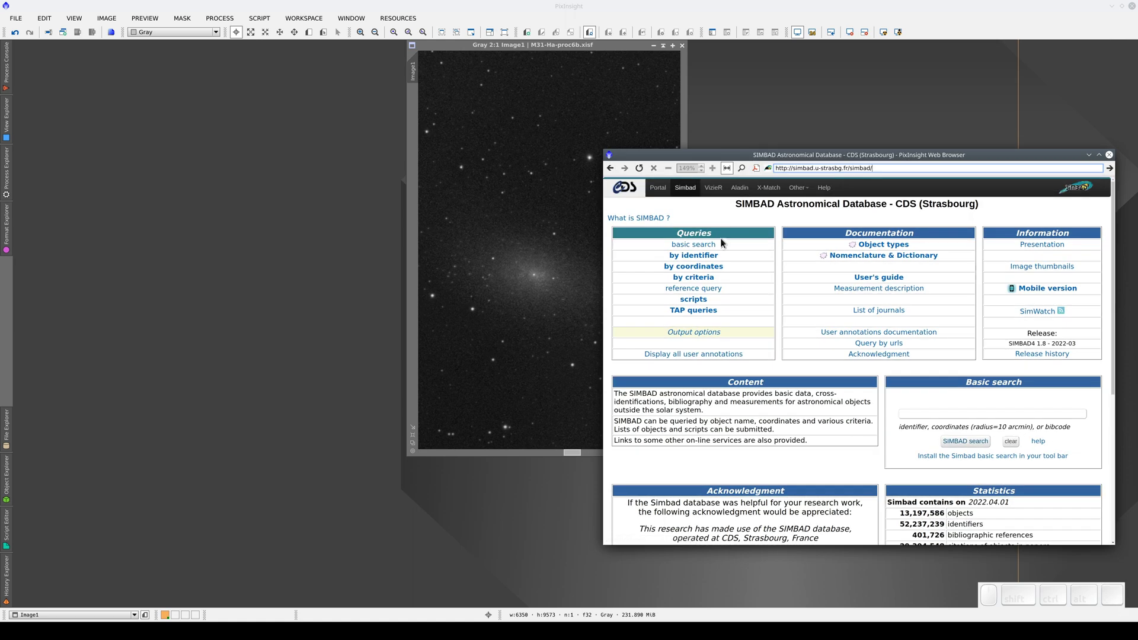
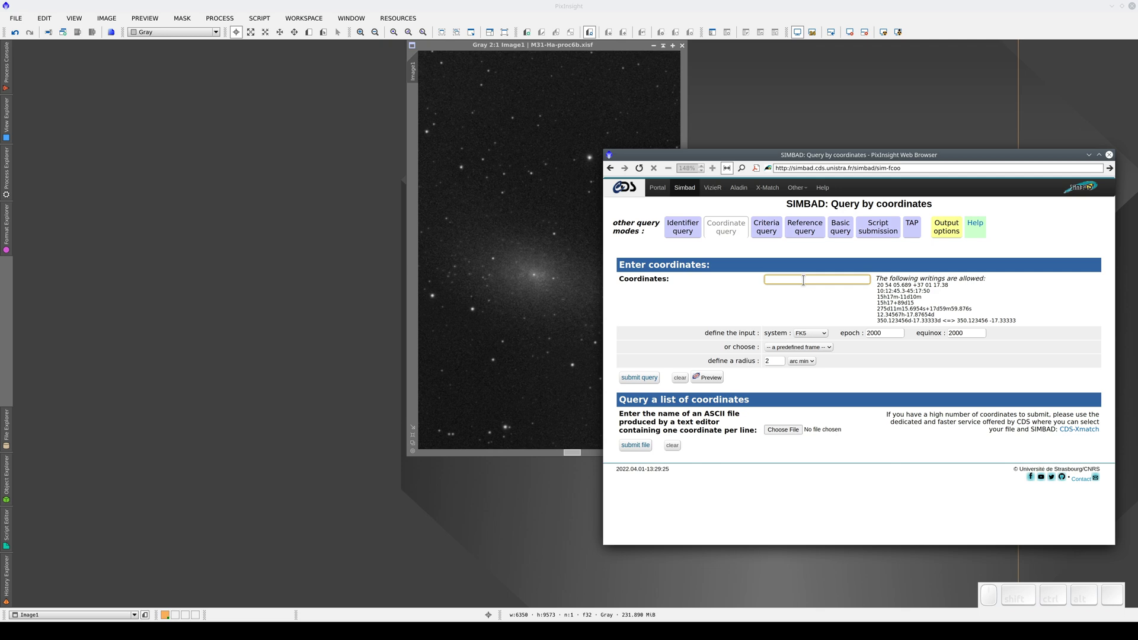
Enter the companion galaxy coordinates 00 40 21.5 41 41 05 in the SIMBAD coordinate query.
key("KP_0")
key("space")
key("KP_0")
key("space")
key("KP_2")
key("KP_1")
key("KP_Decimal")
key("KP_5")
key("space")
key("KP_4")
key("KP_1")
key("space")
key("KP_4")
key("KP_1")
key("space")
key("KP_0")
key("KP_5")
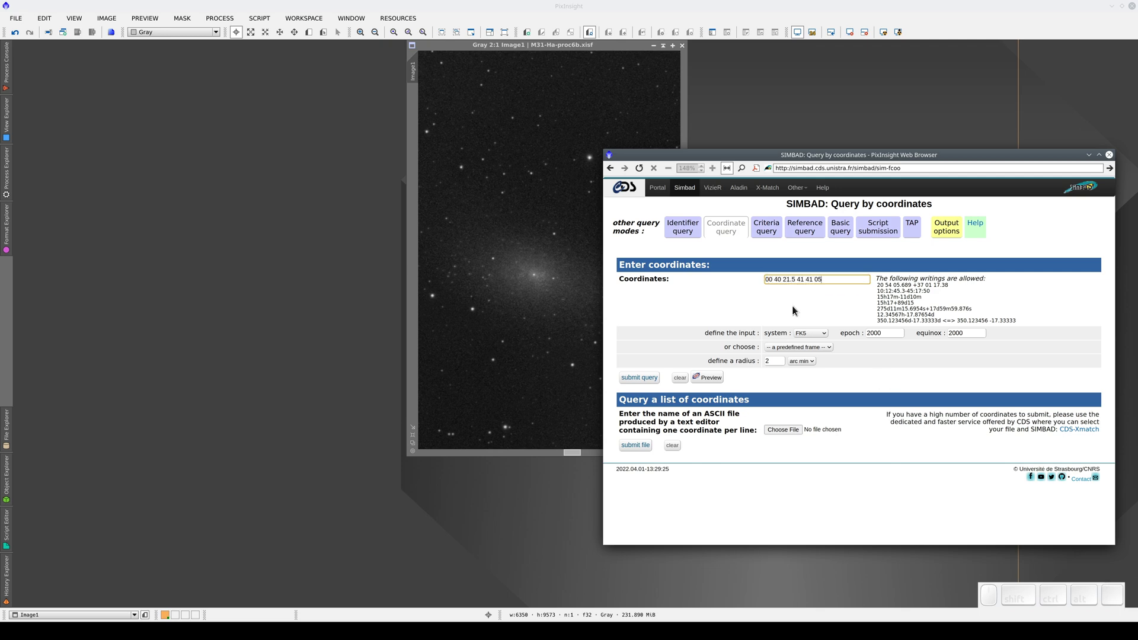
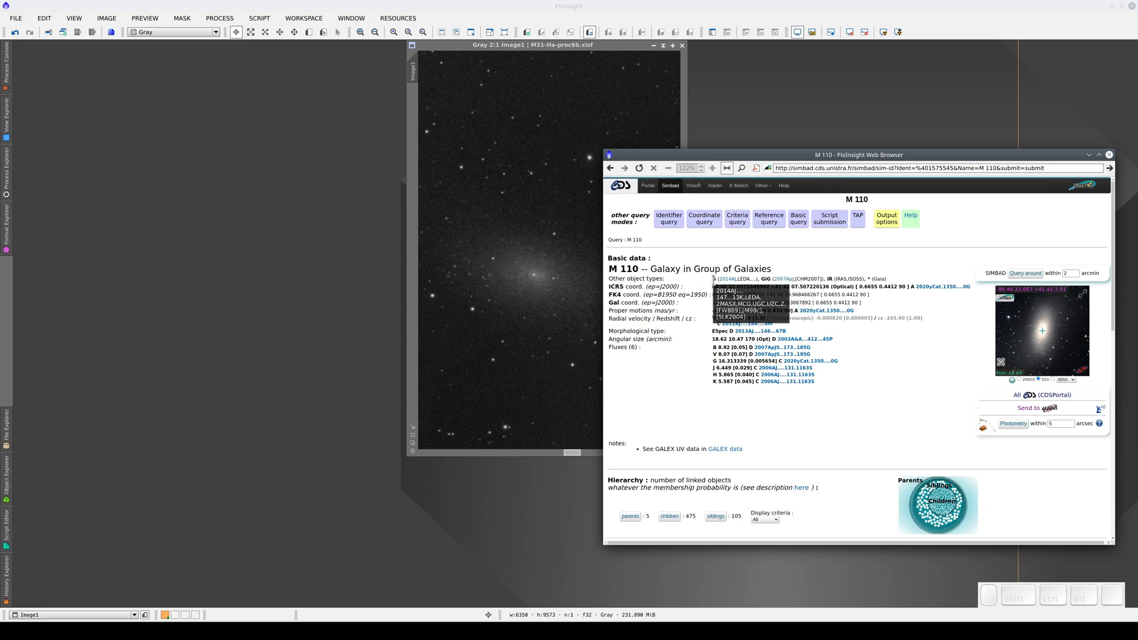
Scroll through the SIMBAD result page identifying the object as galaxy M 110.
scroll("down", 3)
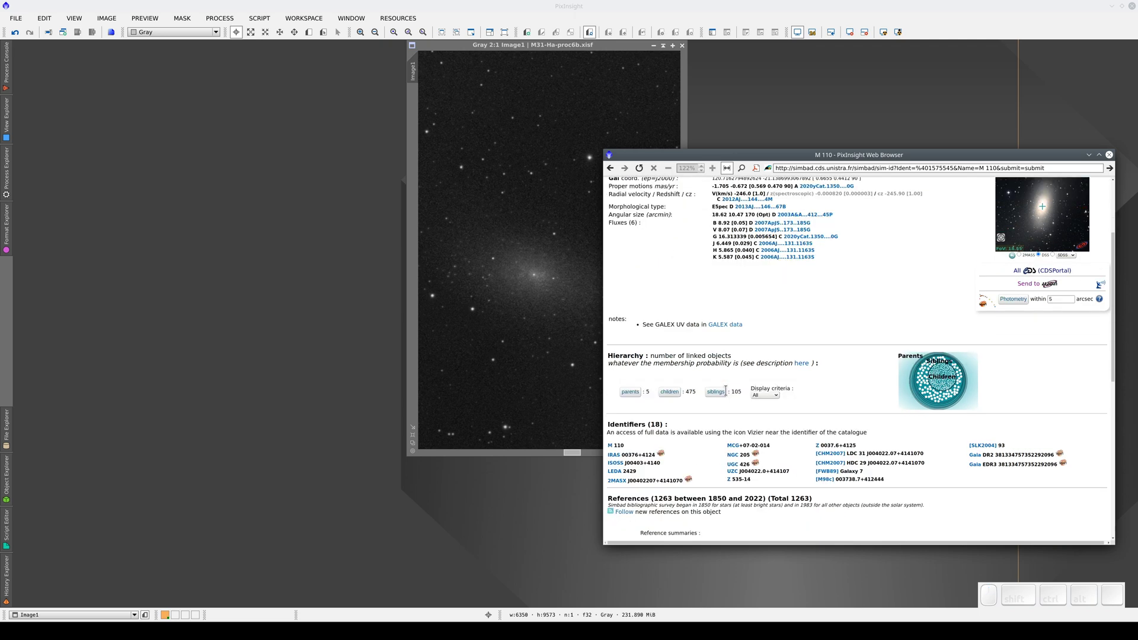
scroll("down", 3)
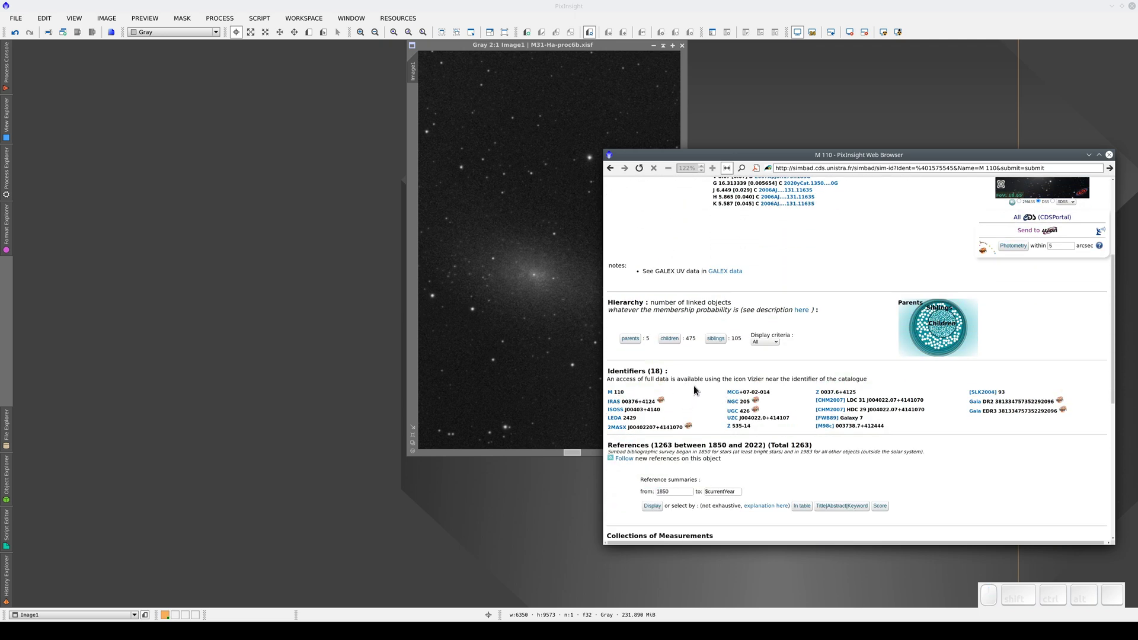
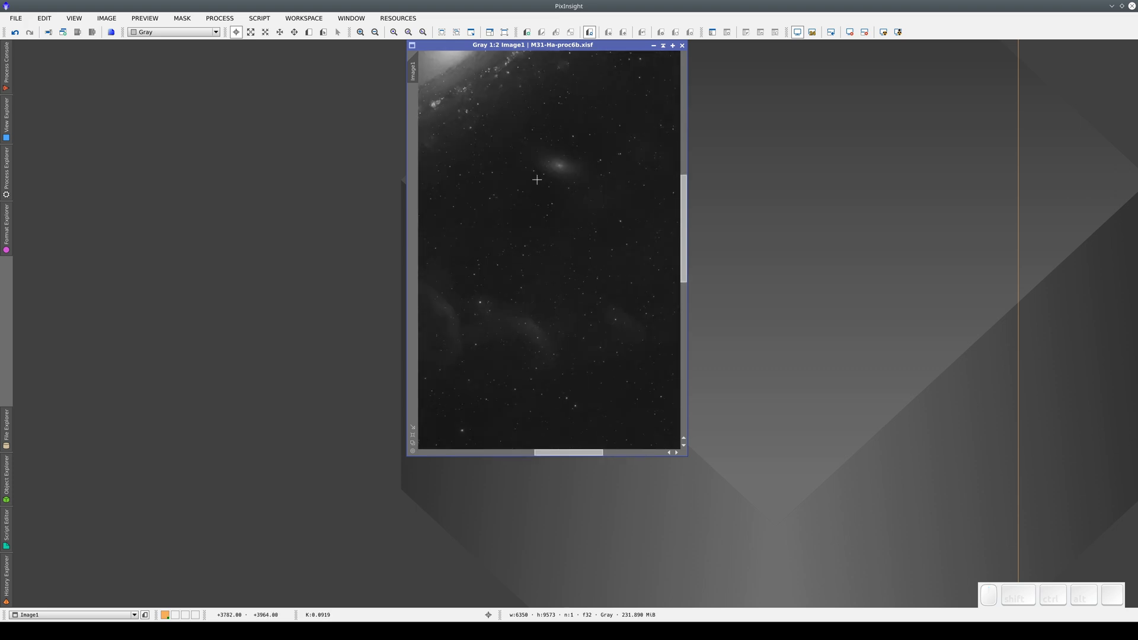
Step the Image1 zoom out and in with Ctrl+numpad shortcuts to view the field around M31's core.
key("ctrl+KP_Add")
key("ctrl+KP_Subtract")
key("ctrl+KP_Add")
key("ctrl+KP_Subtract")
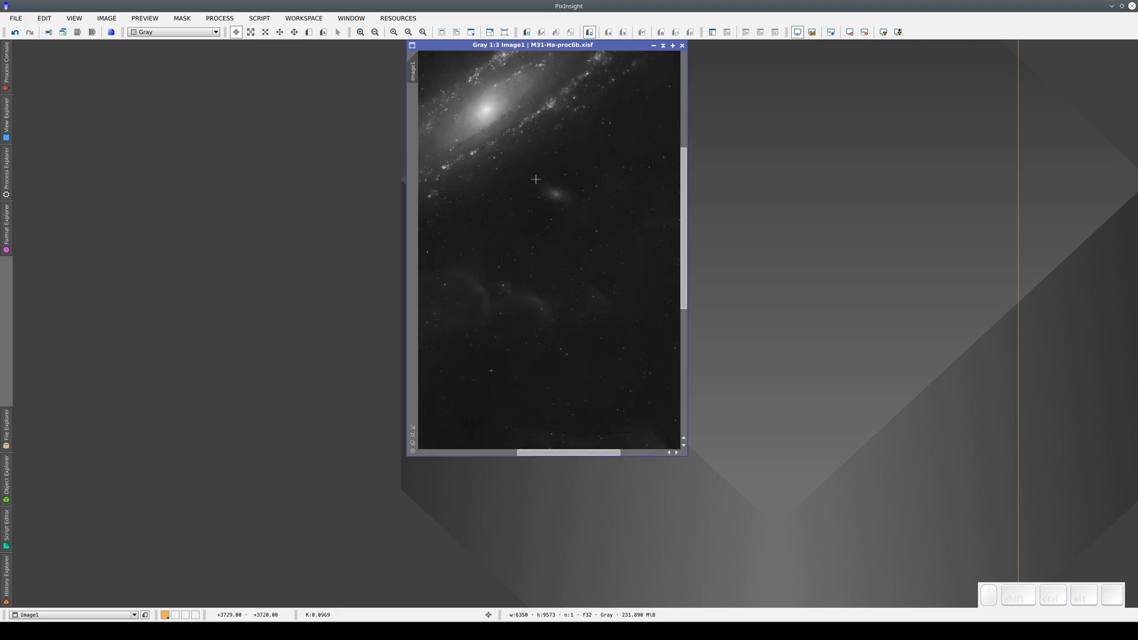
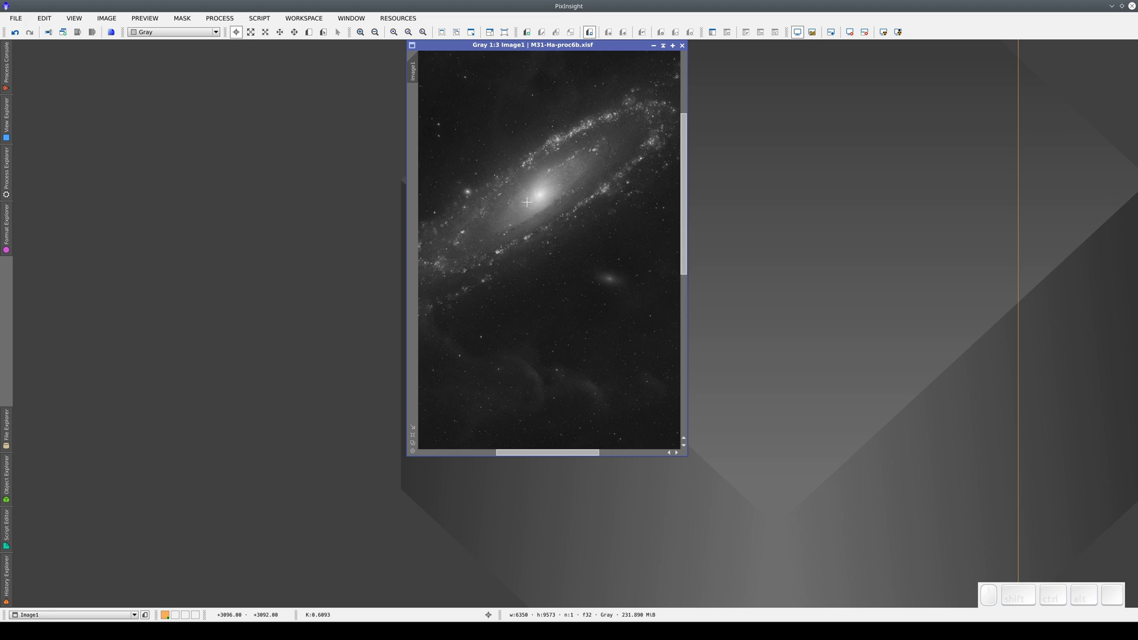
Fit the whole image in the window, then zoom through 1:1, 2:1, 3:1 and 4:1.
key("ctrl+0")
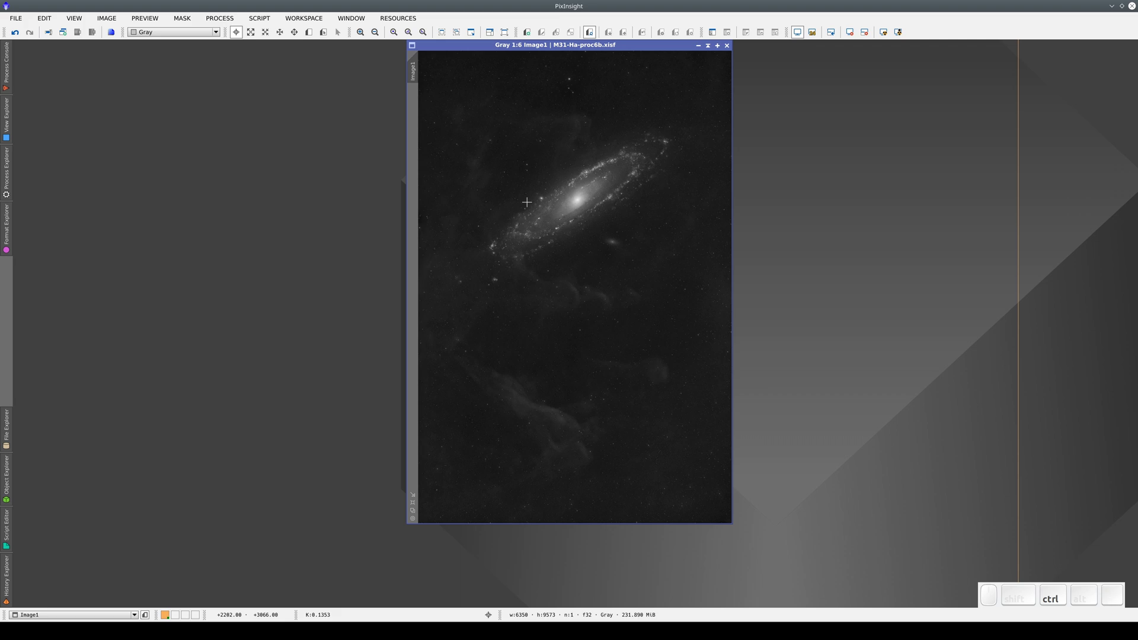
key("ctrl+1")
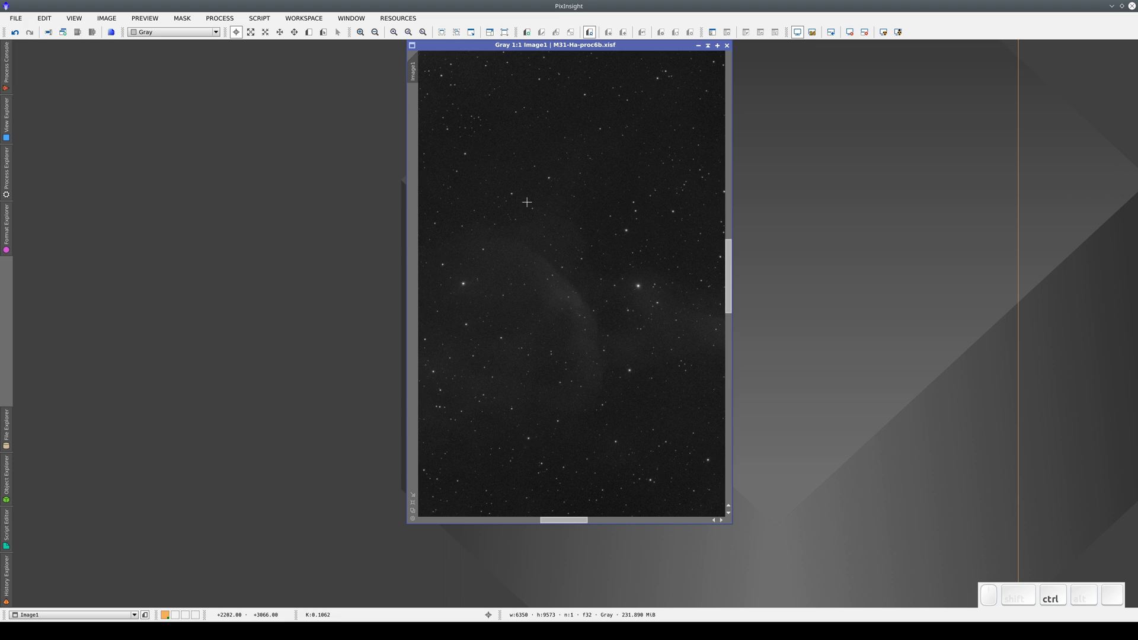
key("ctrl+2")
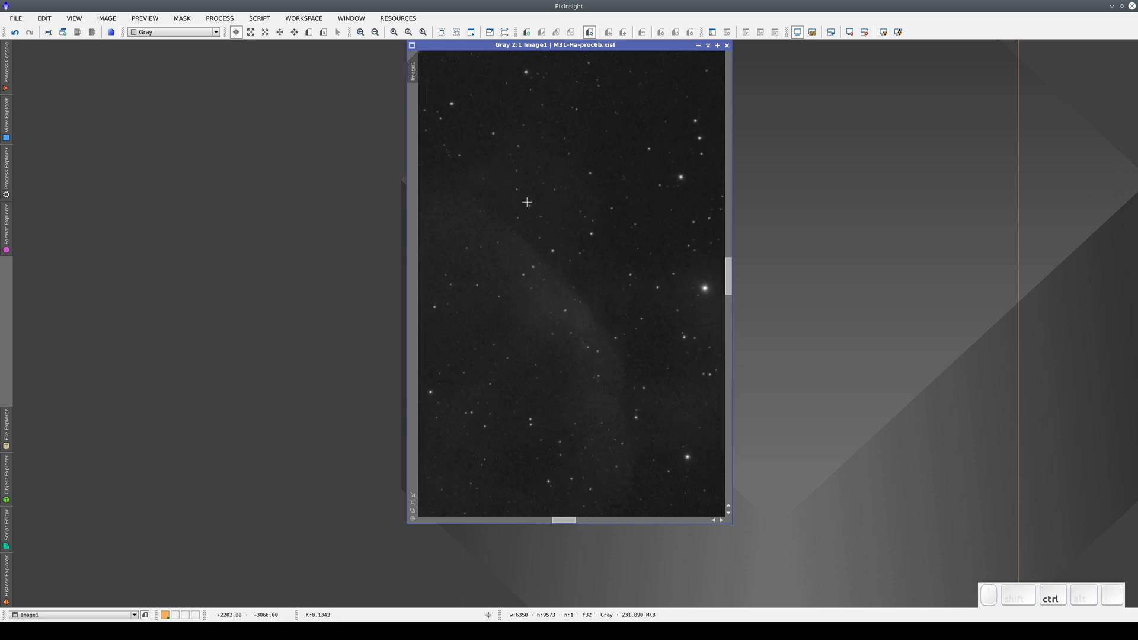
key("ctrl+3")
key("ctrl+4")
Zoom in to 6:1 and 8:1, then return to the whole-image fitted view.
key("ctrl+6")
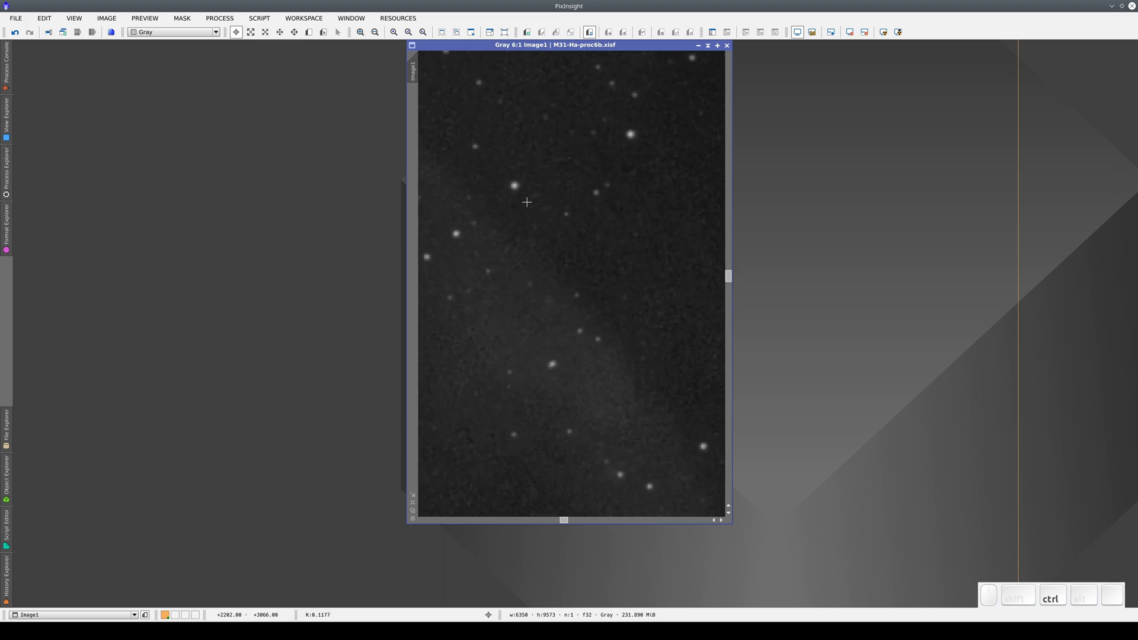
key("ctrl+8")
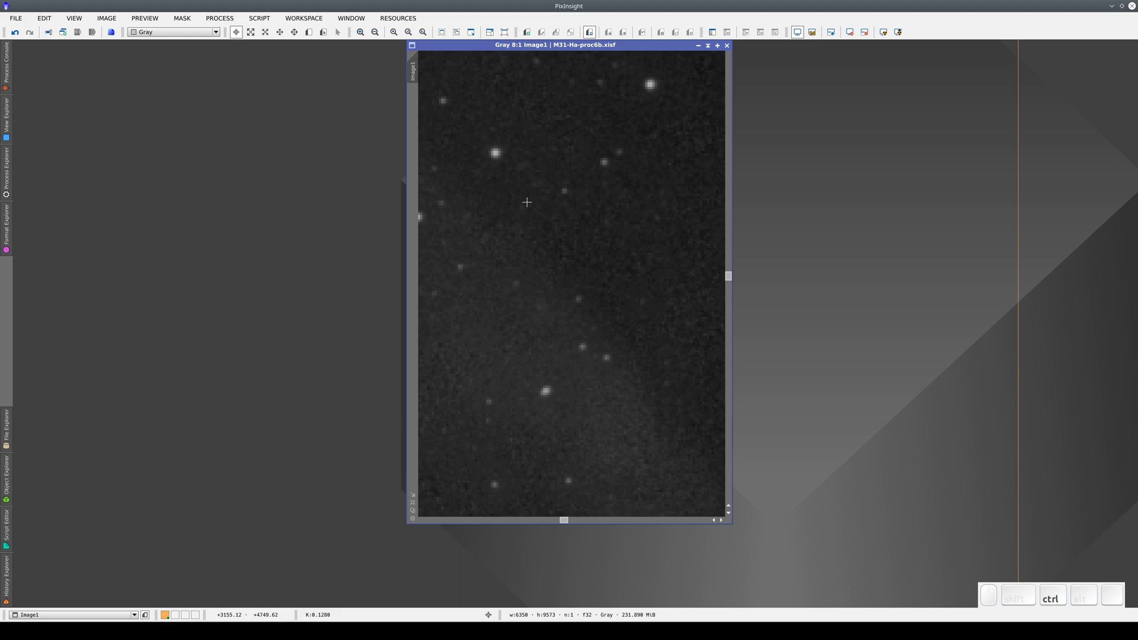
key("ctrl+0")
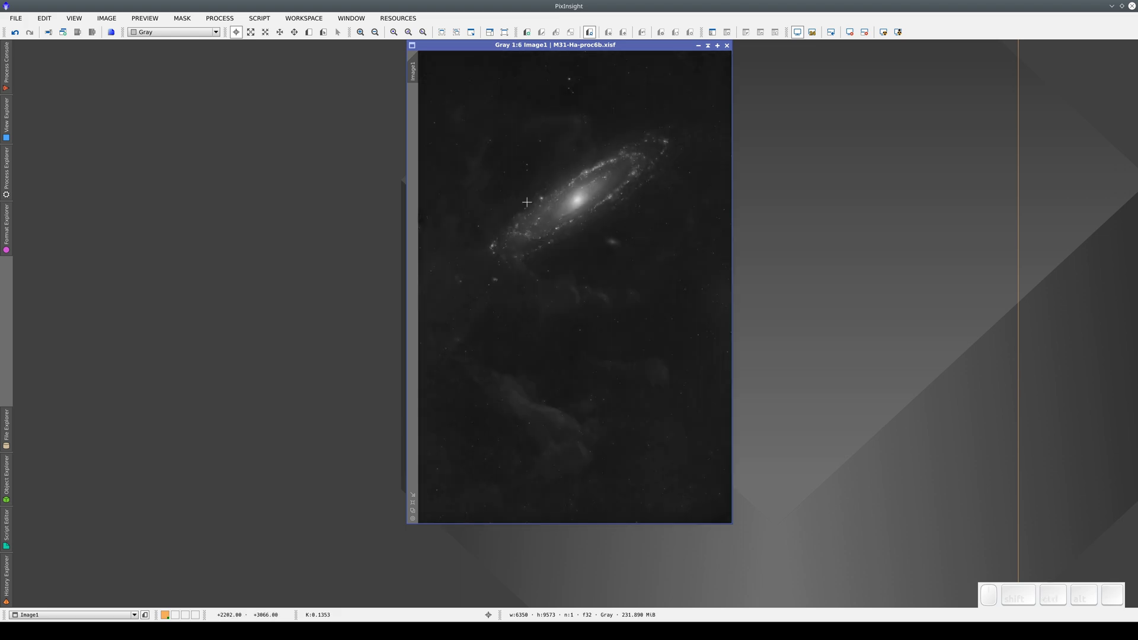